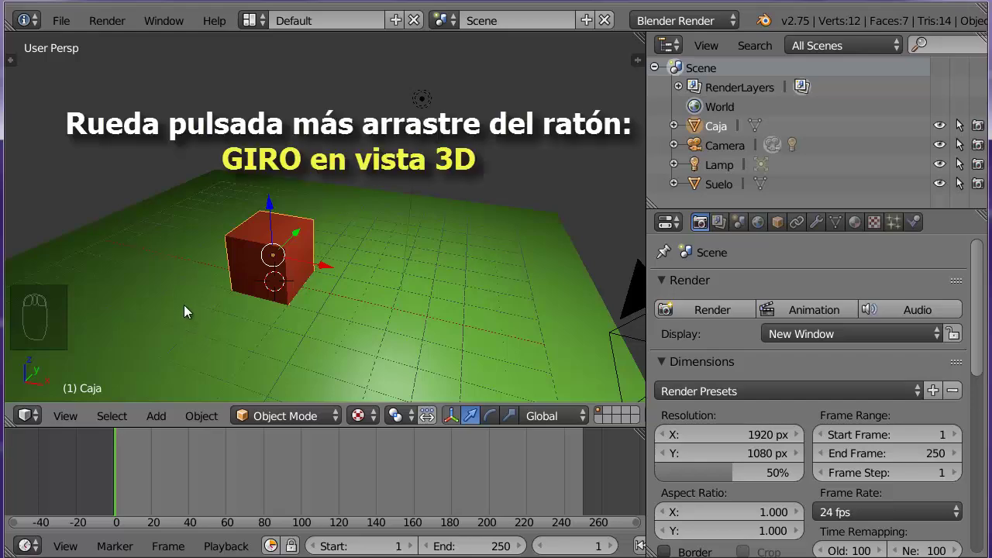
# Step: Orbit, zoom and pan the view to see the red cube on the green floor from another angle
pyautogui.moveTo(188, 312); pyautogui.dragTo(345, 297)
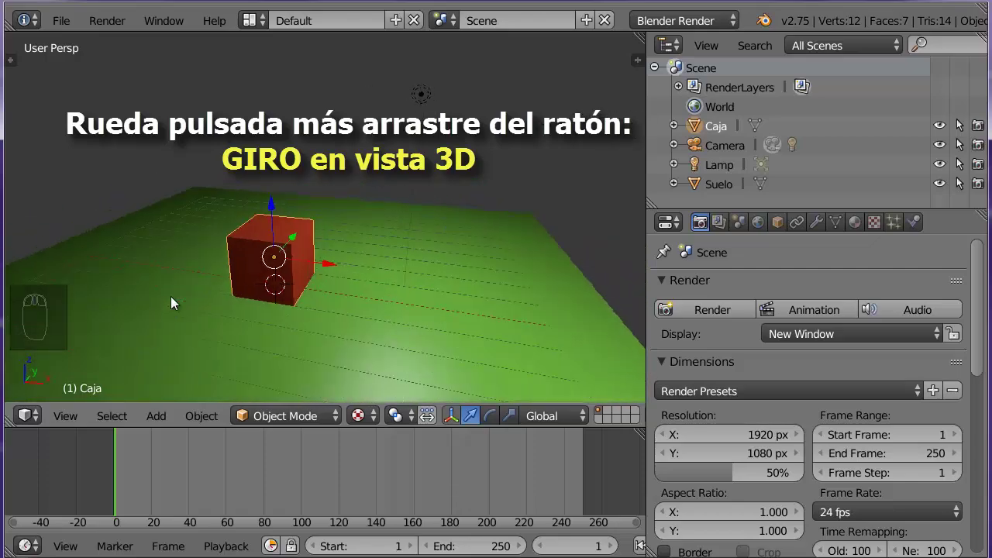
pyautogui.moveTo(138, 298); pyautogui.dragTo(267, 301)
pyautogui.scroll(3)
pyautogui.scroll(3)
pyautogui.scroll(-3)
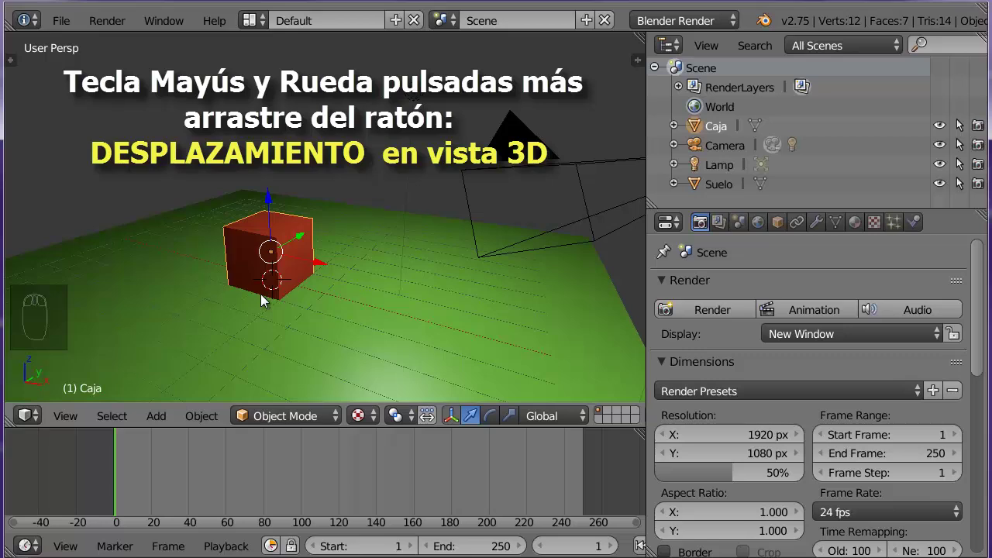
pyautogui.moveTo(264, 301); pyautogui.dragTo(237, 273)
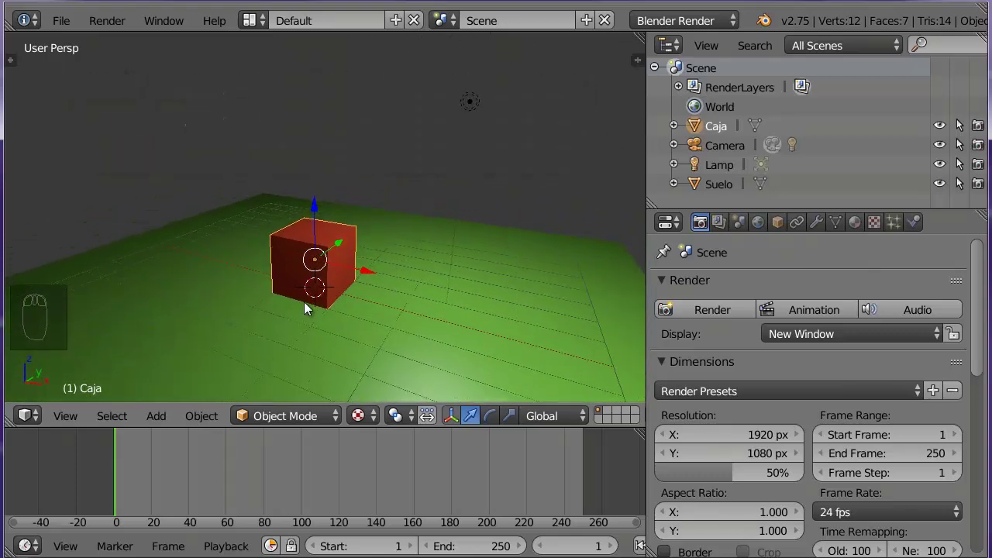
# Step: Move the red cube across the floor with the manipulator arrows, undoing the extra upward lift
pyautogui.moveTo(307, 242); pyautogui.dragTo(140, 369)
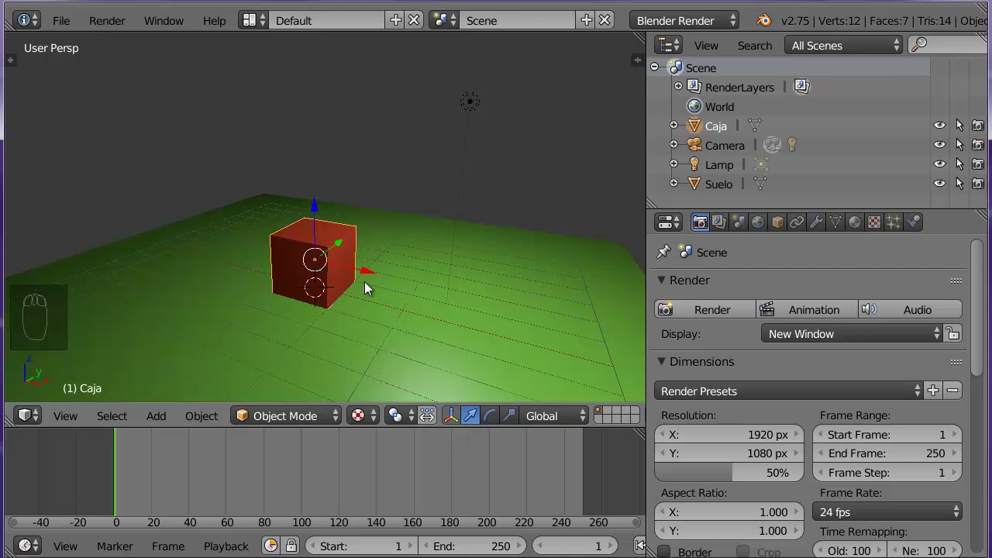
pyautogui.click(369, 278)
pyautogui.click(355, 221)
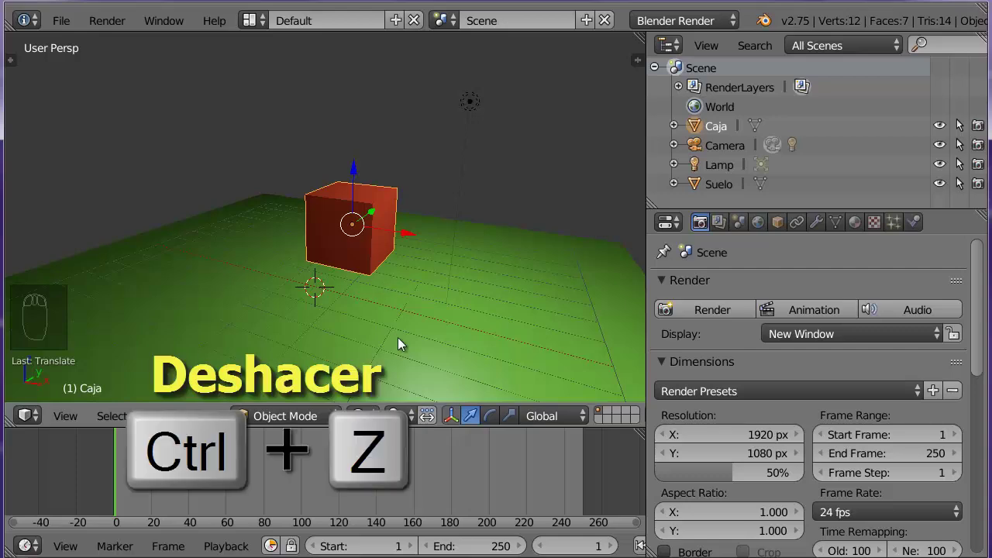
pyautogui.press('ctrl+z')
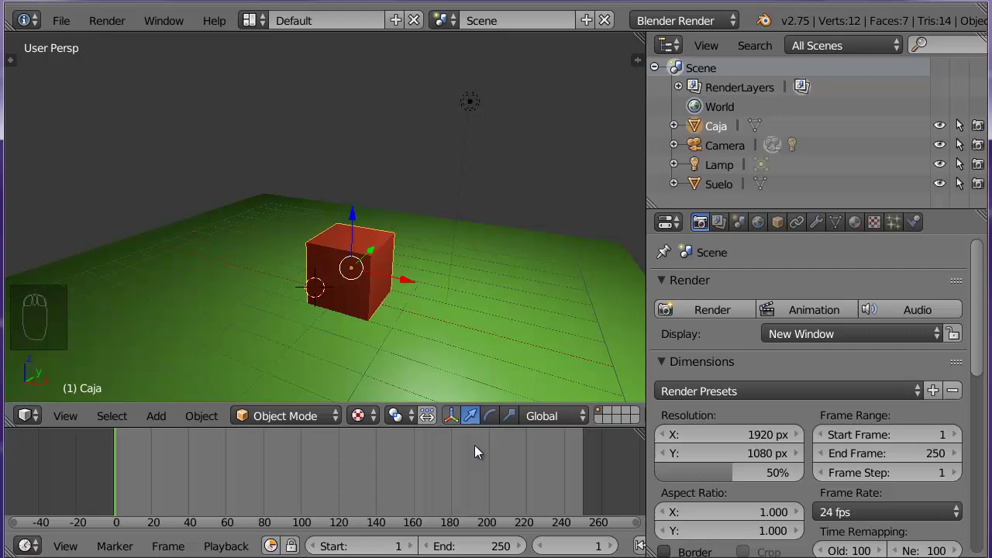
# Step: Rotate the red cube with the rotation manipulator so it sits tilted on the floor
pyautogui.click(458, 421)
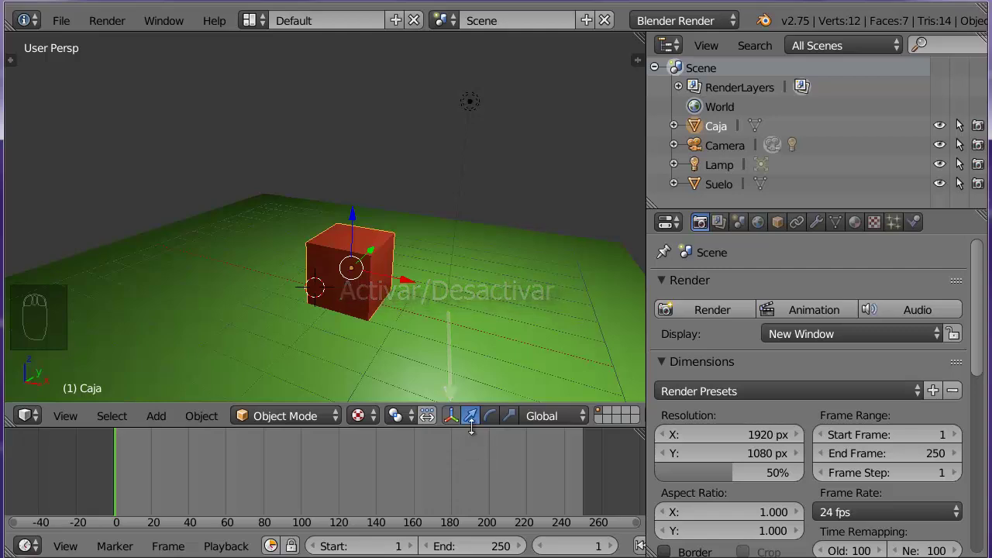
pyautogui.click(475, 423)
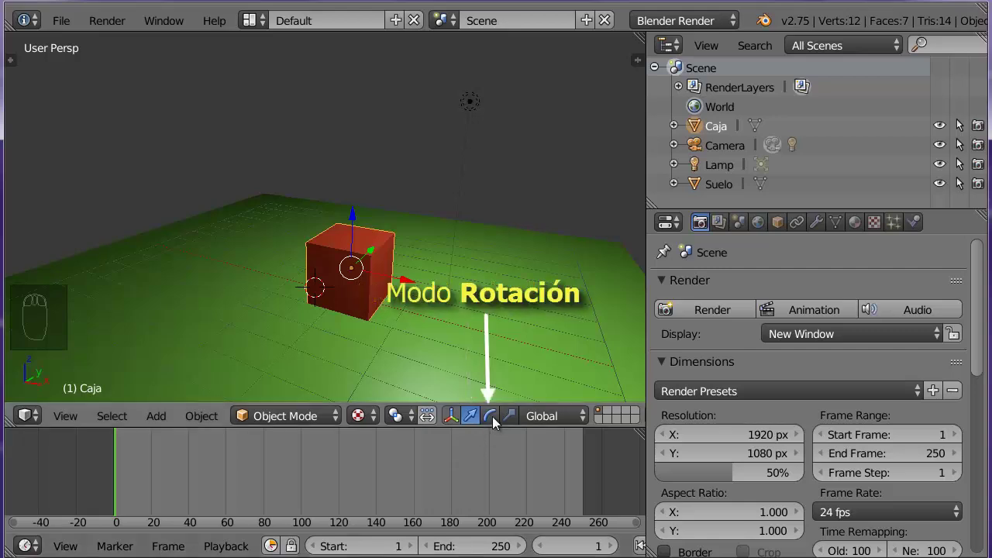
pyautogui.click(494, 419)
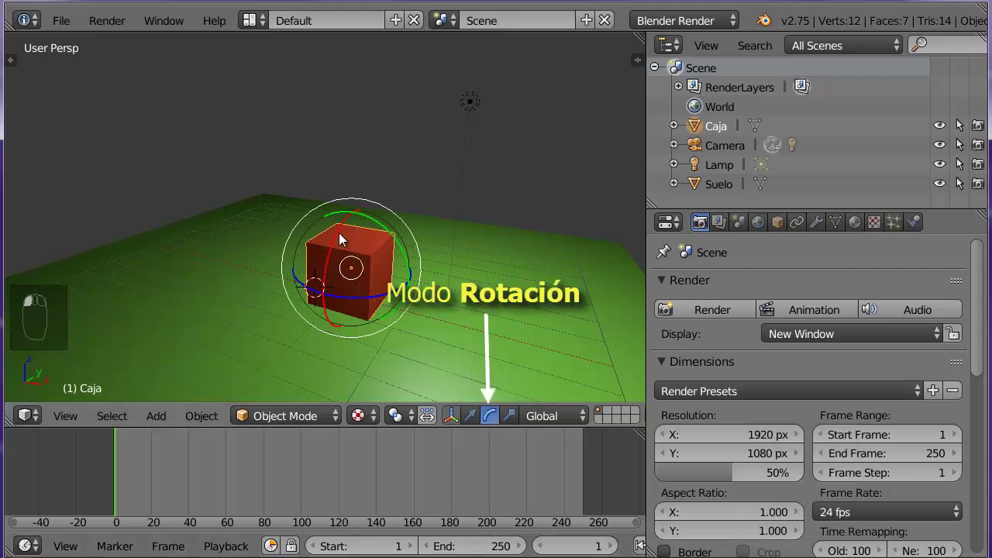
pyautogui.click(341, 237)
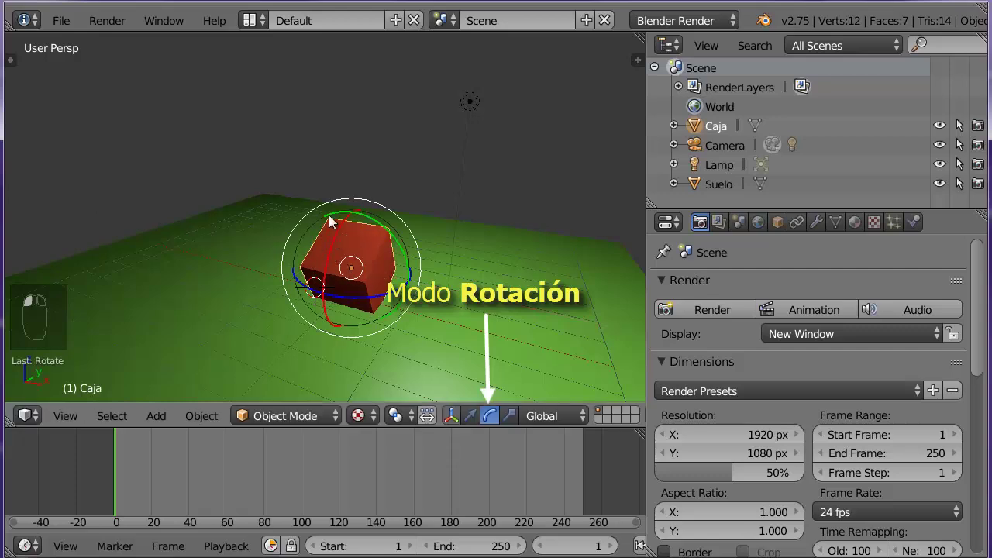
pyautogui.doubleClick(335, 221)
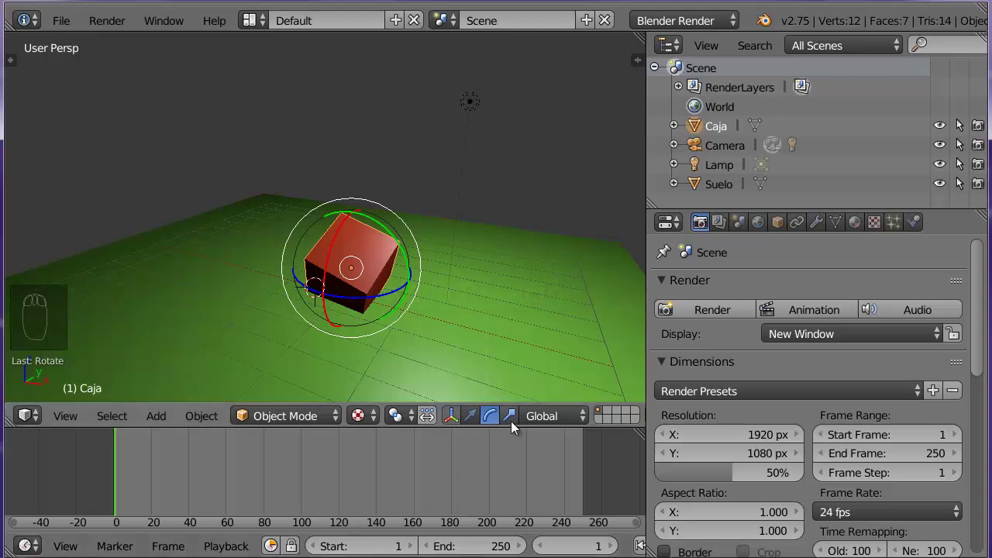
# Step: Scale the tilted cube larger along an axis, then return to translation handles only
pyautogui.click(517, 427)
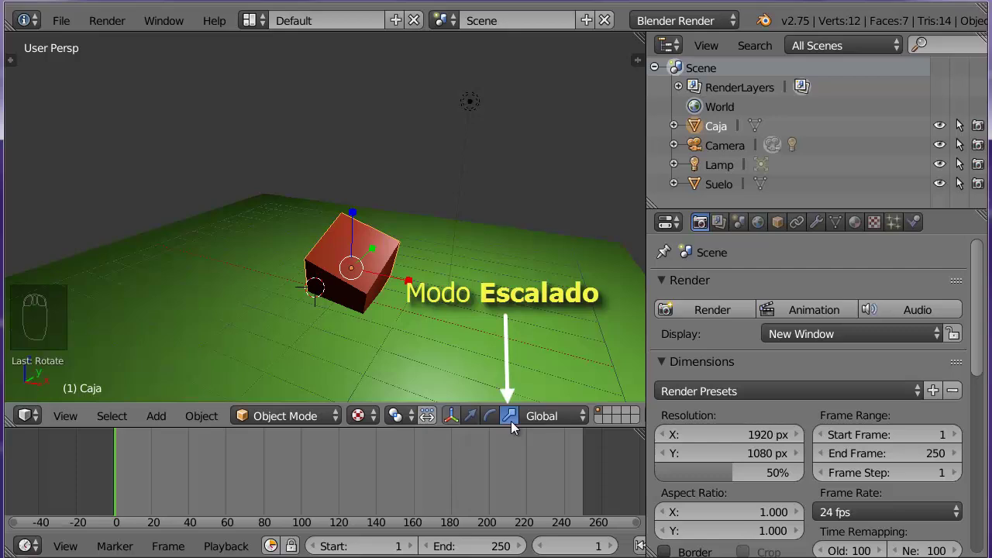
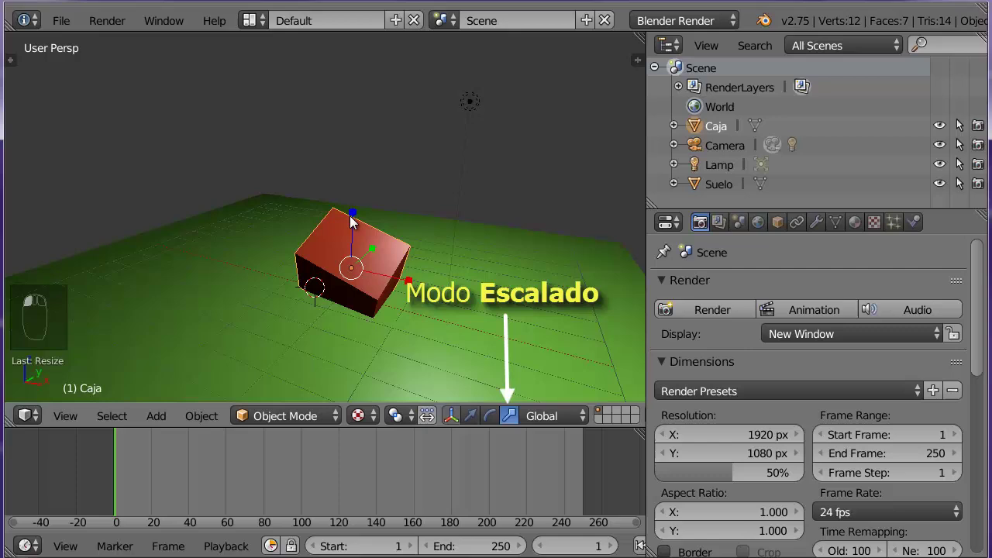
pyautogui.click(354, 225)
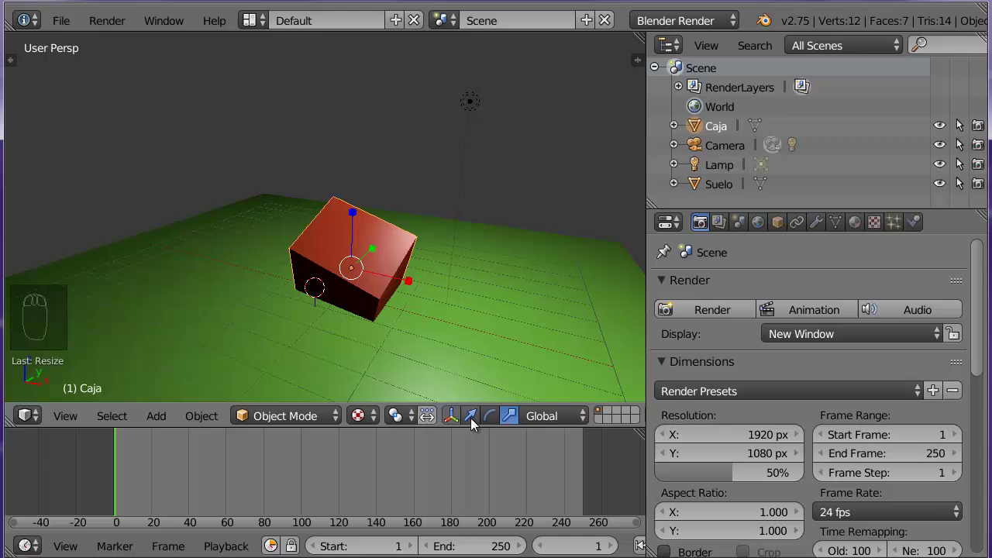
pyautogui.moveTo(474, 425); pyautogui.dragTo(504, 459)
pyautogui.click(504, 459)
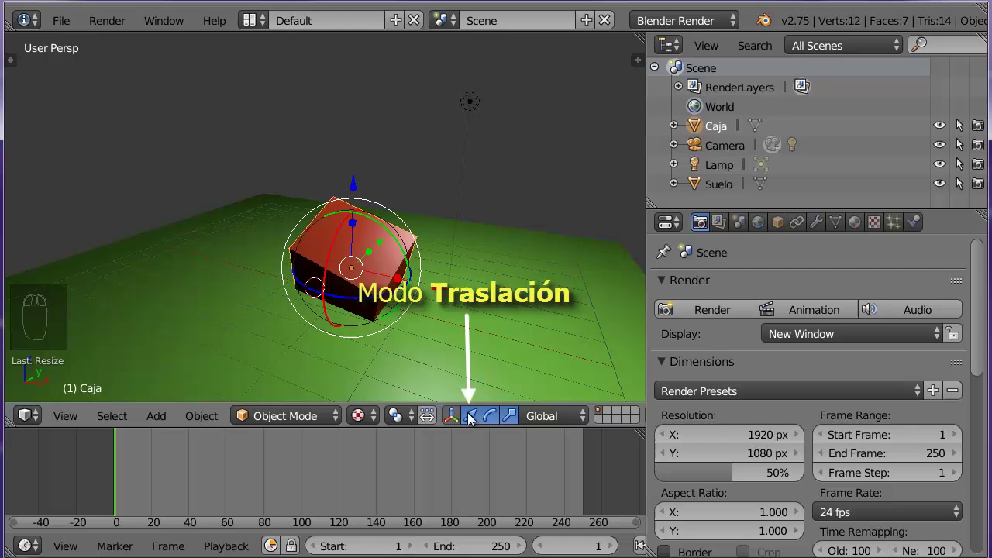
pyautogui.click(473, 419)
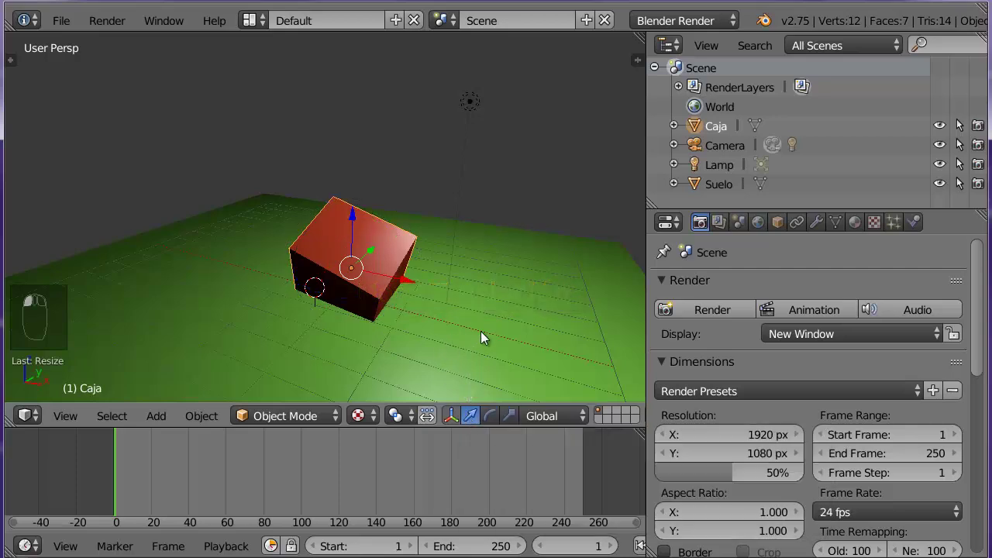
# Step: Show the Transform sidebar and drag the cube to location 1.26516, 1, 1.36
pyautogui.click(487, 338)
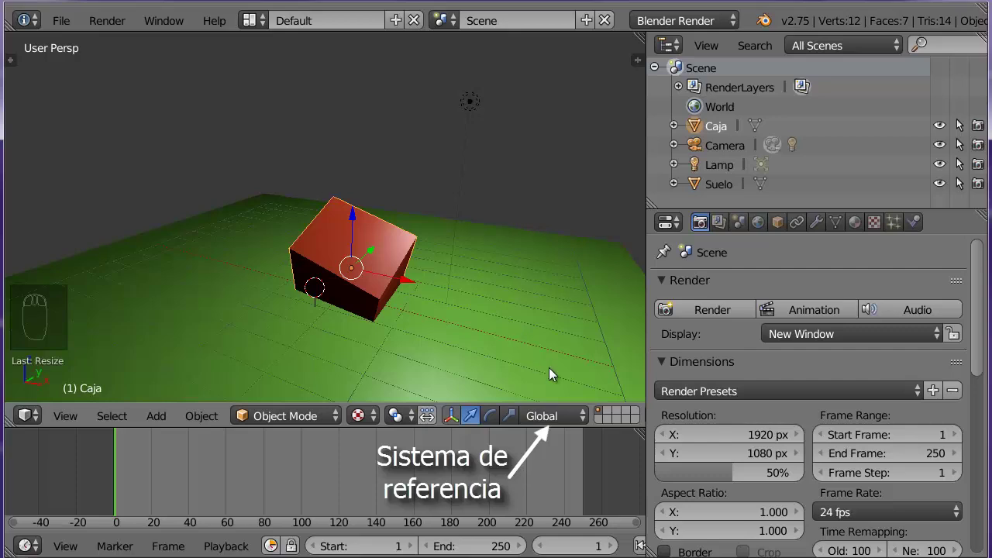
pyautogui.click(571, 422)
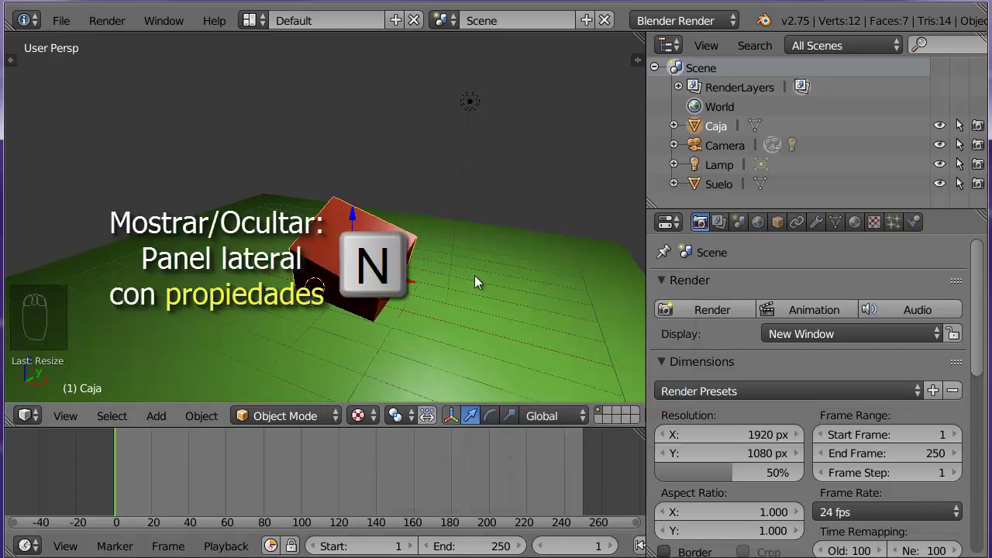
pyautogui.press('n')
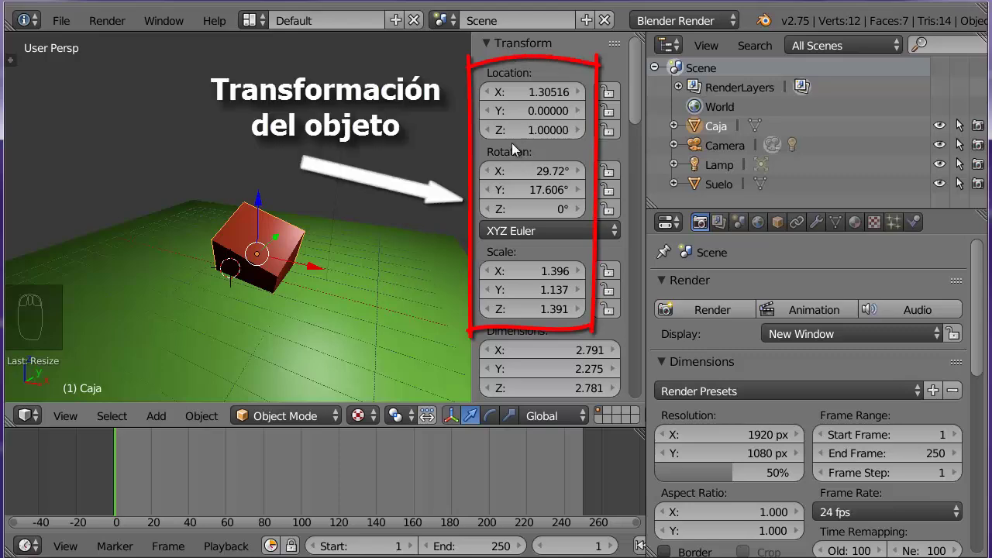
pyautogui.moveTo(488, 99); pyautogui.dragTo(534, 120)
# Step: Show the Caja object's properties in the Object tab of the Properties editor
pyautogui.click(535, 133)
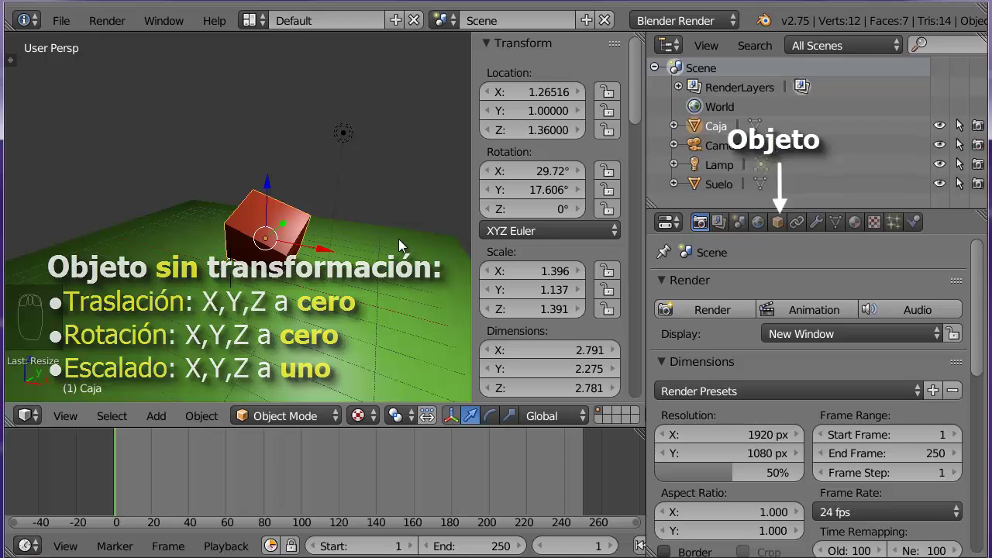
pyautogui.click(781, 230)
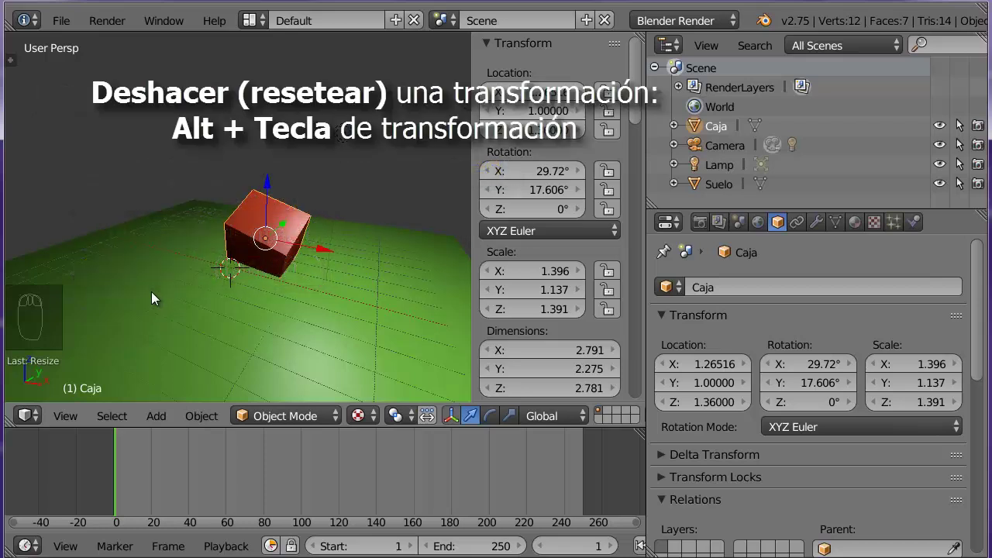
# Step: Clear Caja's location to 0, rotation to 0° and scale to 1 with Alt+G, Alt+R, Alt+S
pyautogui.press('alt+g')
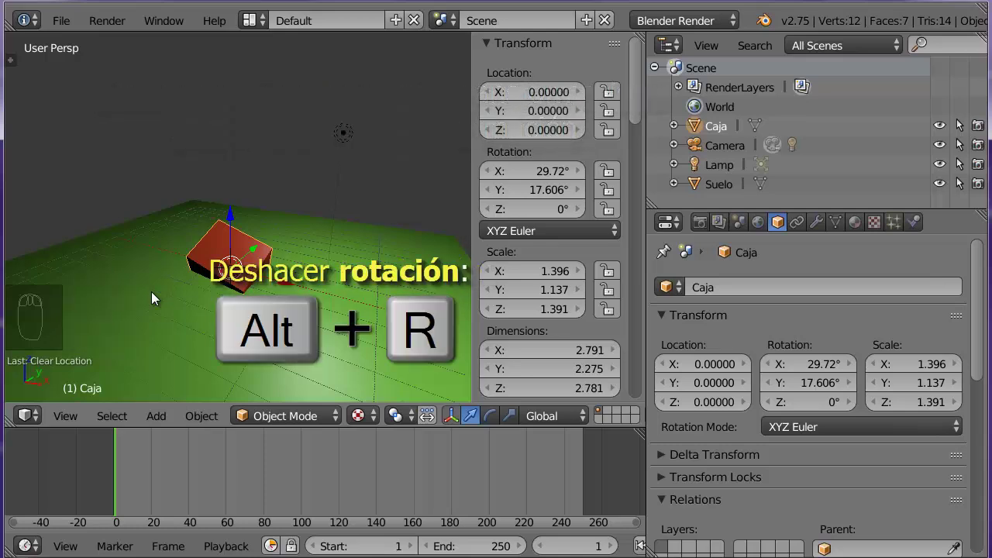
pyautogui.press('alt+r')
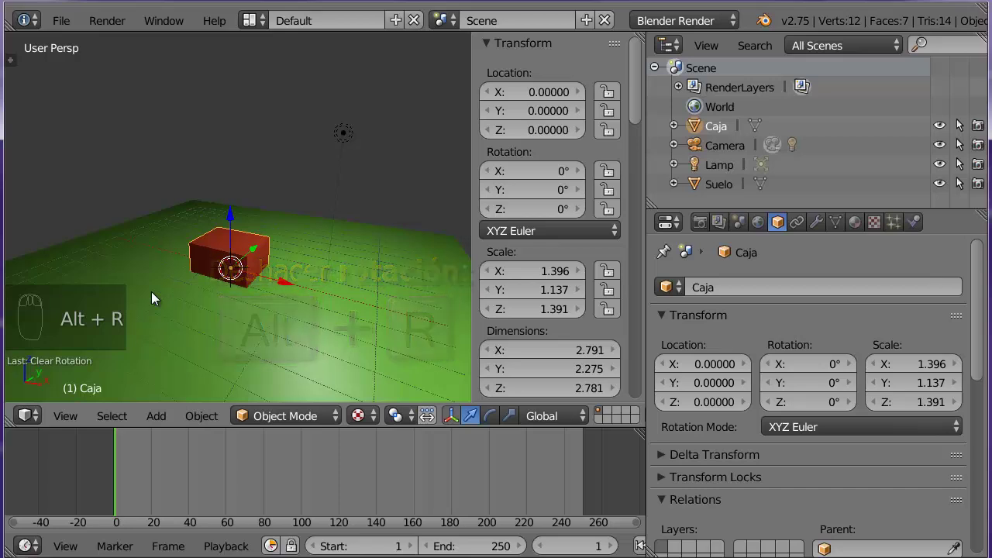
pyautogui.press('alt+s')
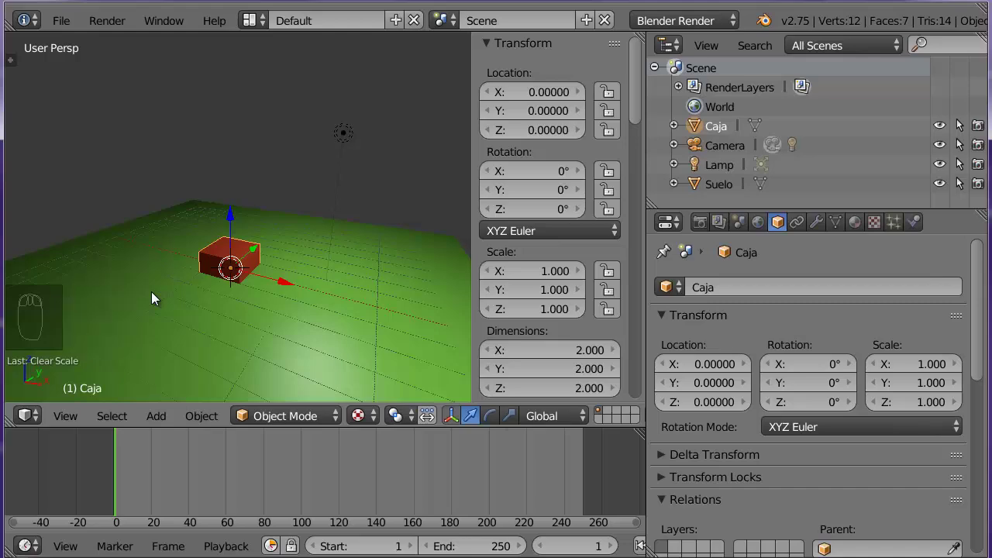
pyautogui.moveTo(166, 304); pyautogui.dragTo(170, 316)
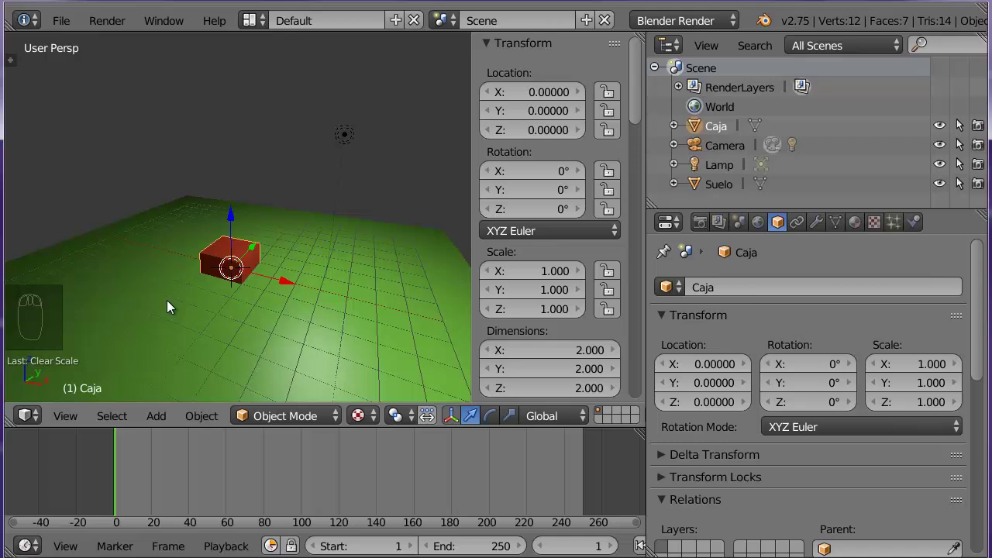
pyautogui.scroll(3)
pyautogui.scroll(3)
pyautogui.middleClick(170, 308)
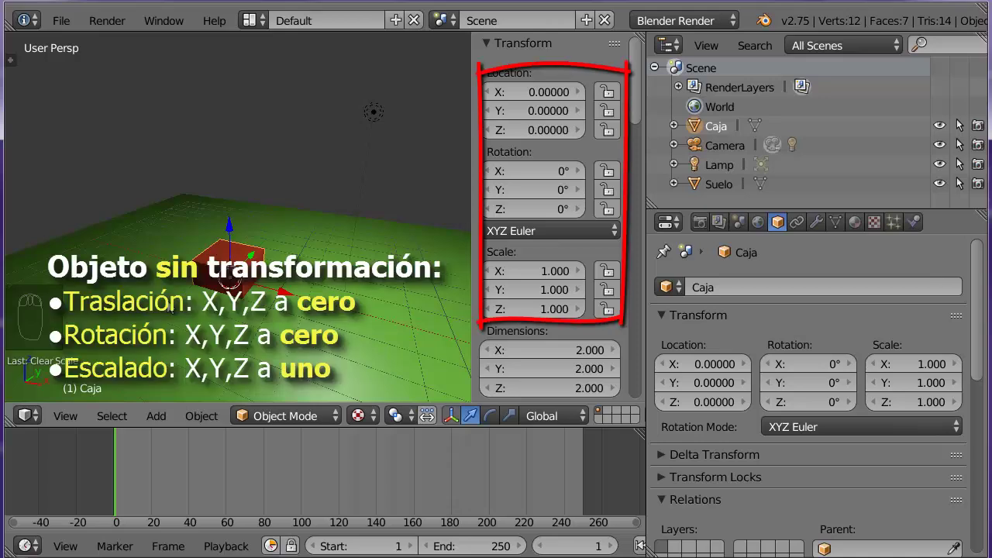